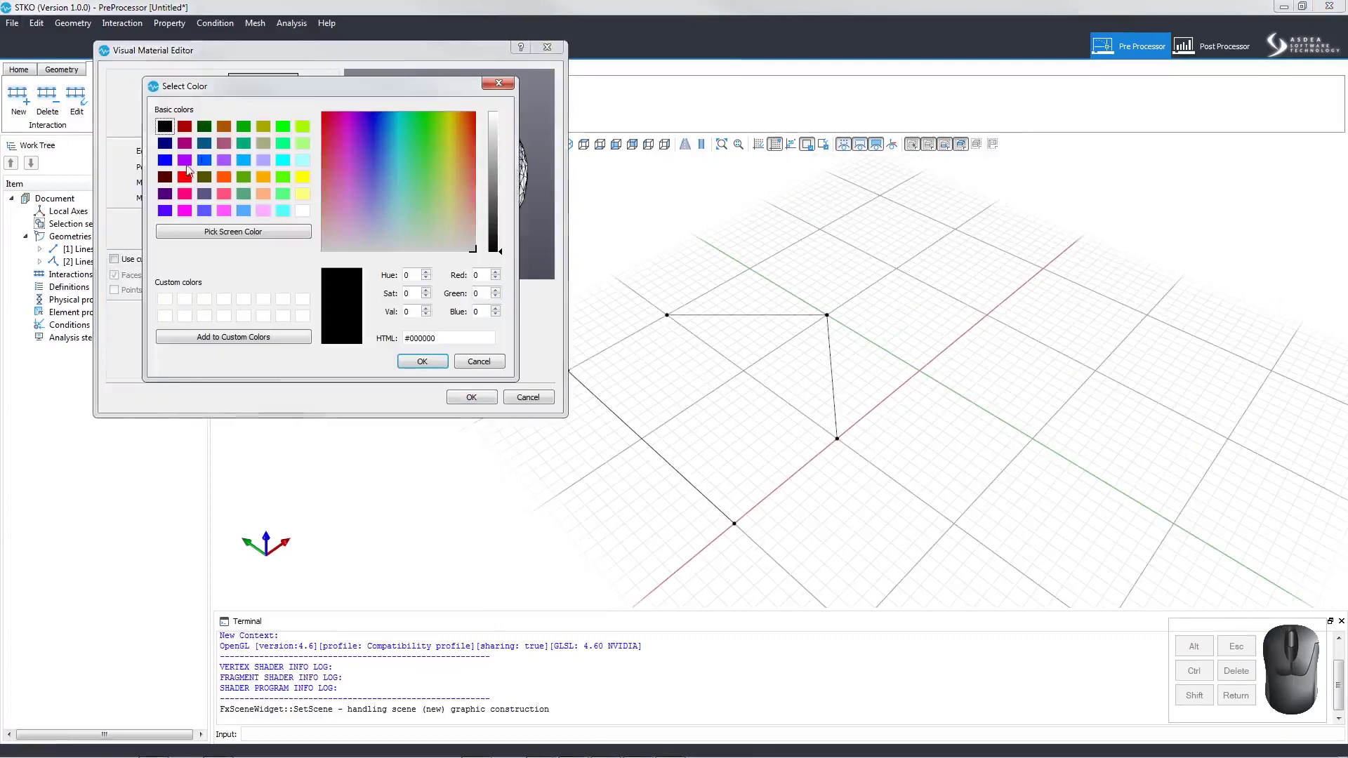
- Choose the blue swatch as the shader's edge colour and confirm the Select Color dialog
click(522, 163)
click(433, 366)
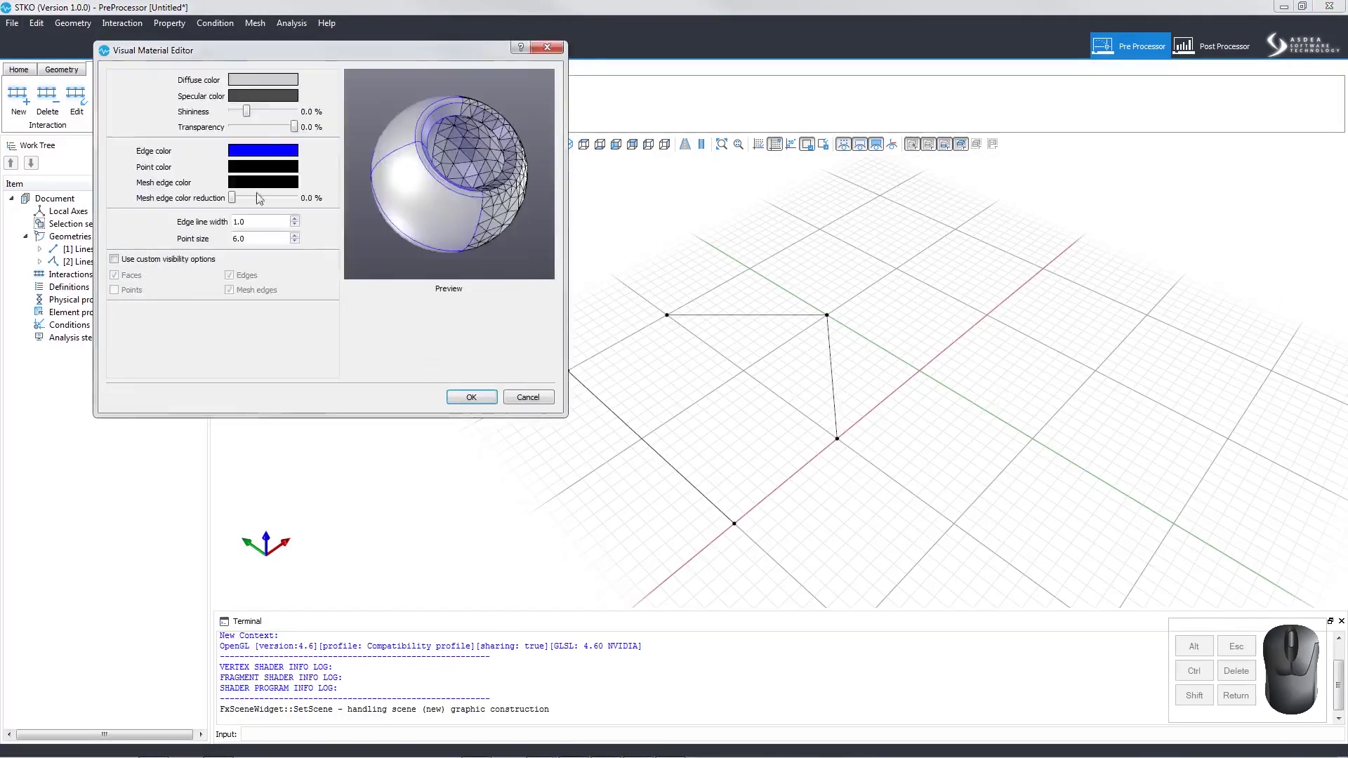
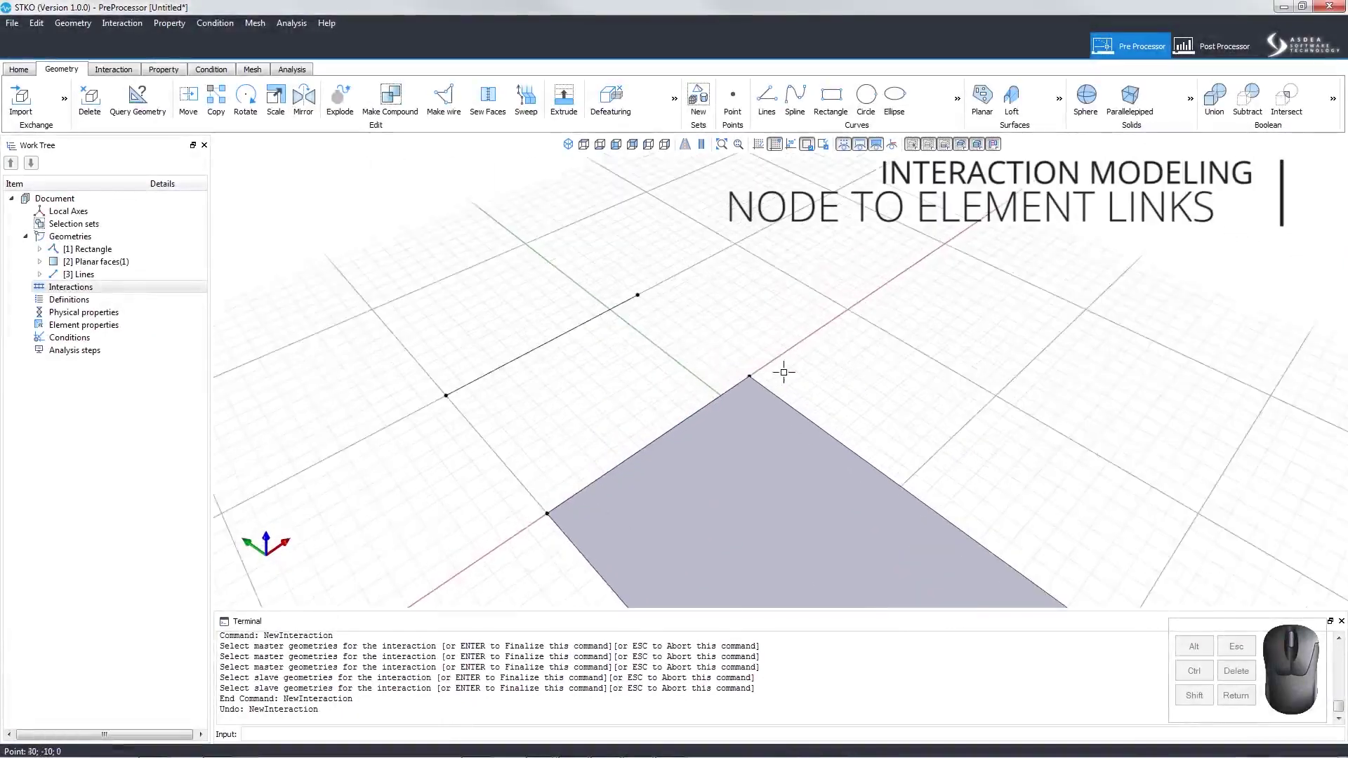
- Start a new interaction and set its type to Node to Element links
click(139, 95)
click(139, 95)
click(253, 289)
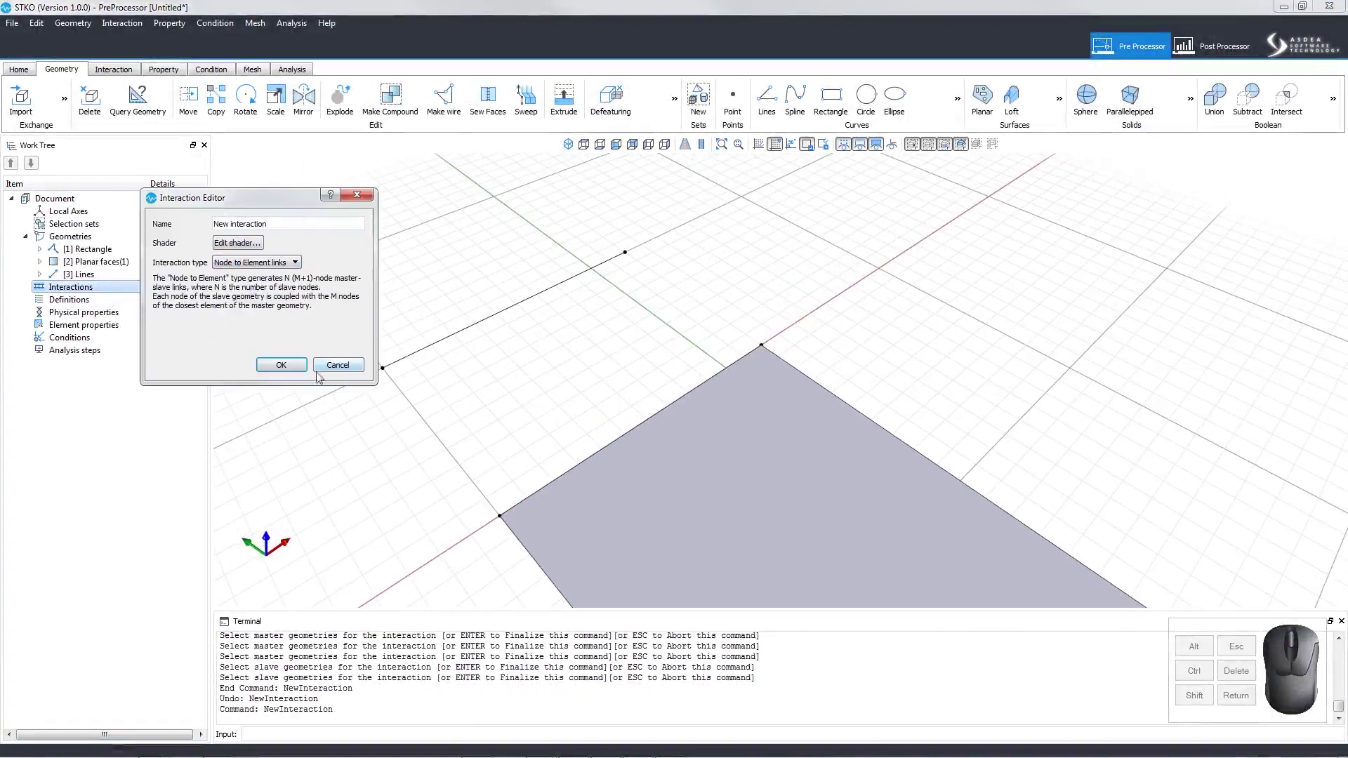
- Accept the node-to-element interaction settings so it prompts for master geometries
click(267, 367)
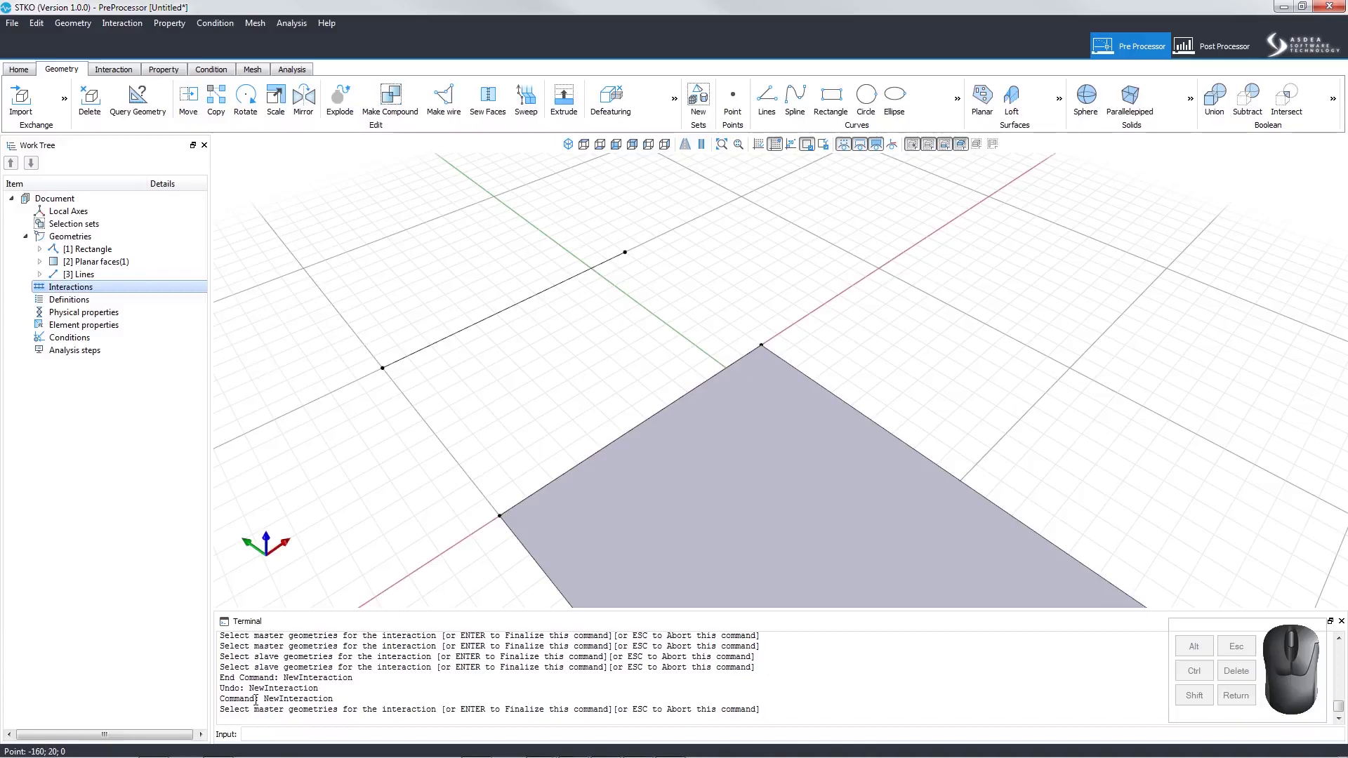
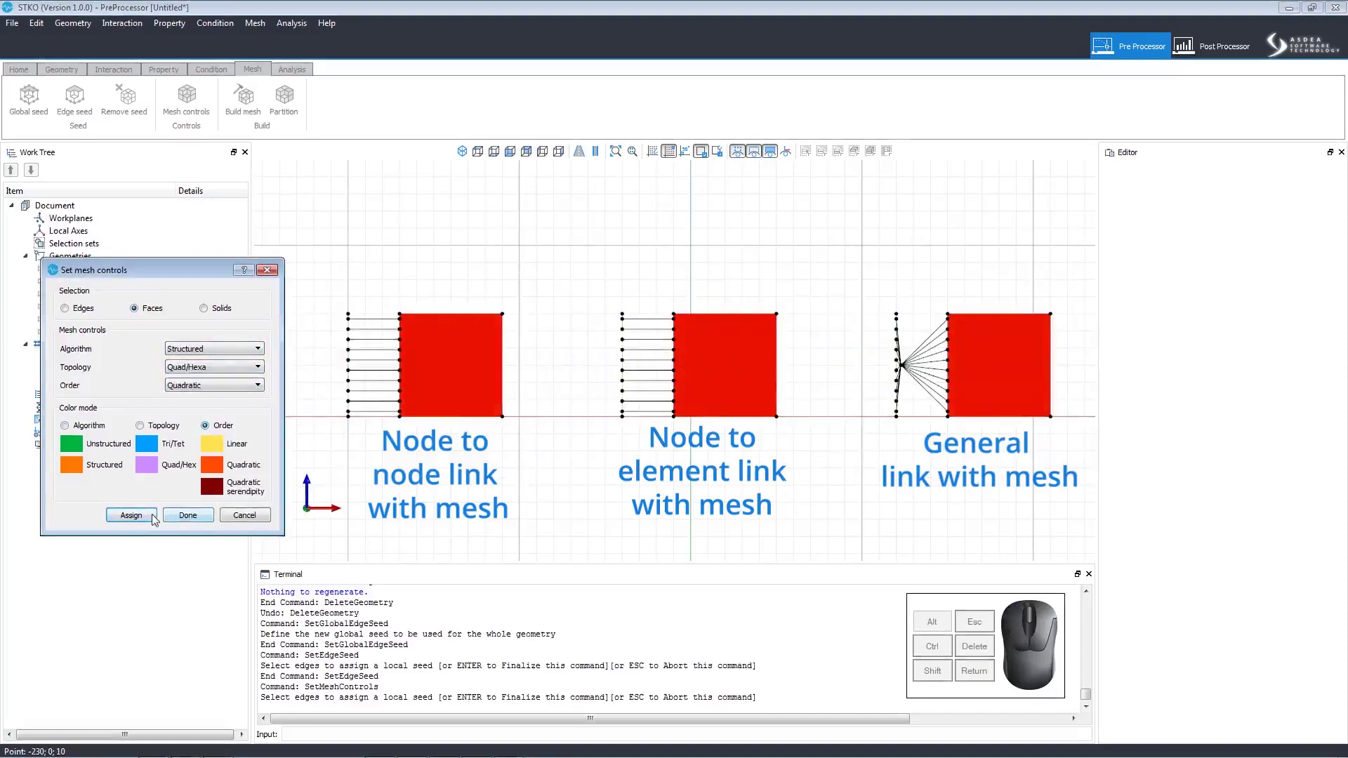
- Assign structured quadratic Quad/Hexa controls to the faces and build the mesh (528 nodes, 225 elements)
drag(155, 519, 175, 518)
click(174, 519)
click(242, 109)
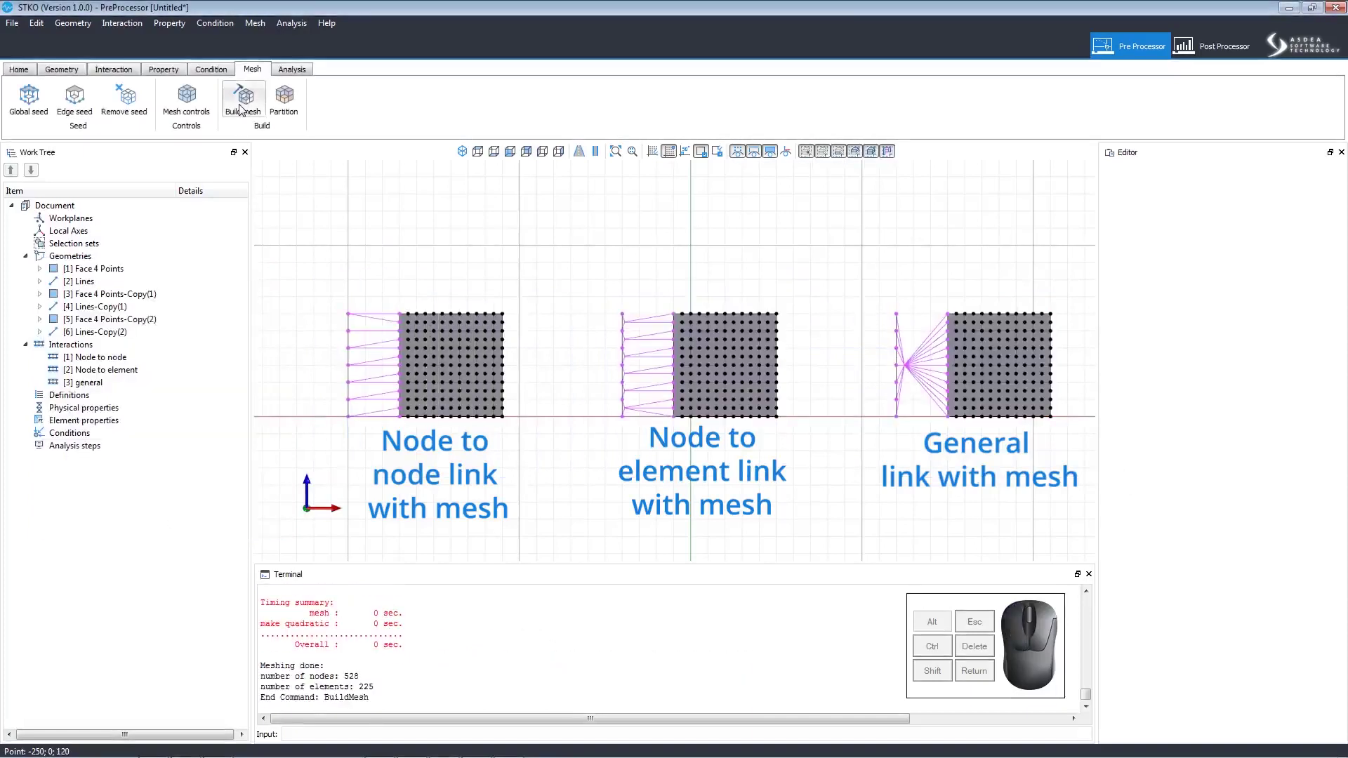
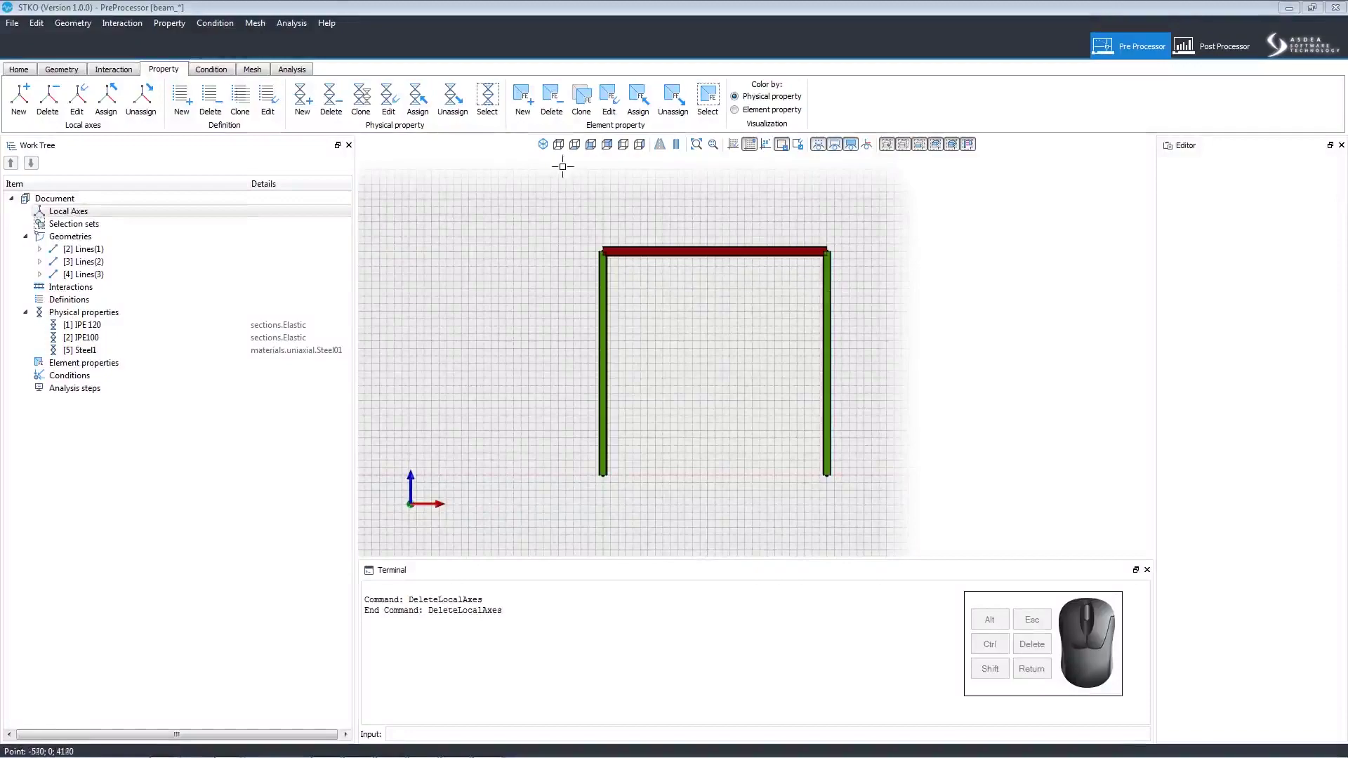
- Show the portal frame in perspective, then return to a straight front view
click(551, 153)
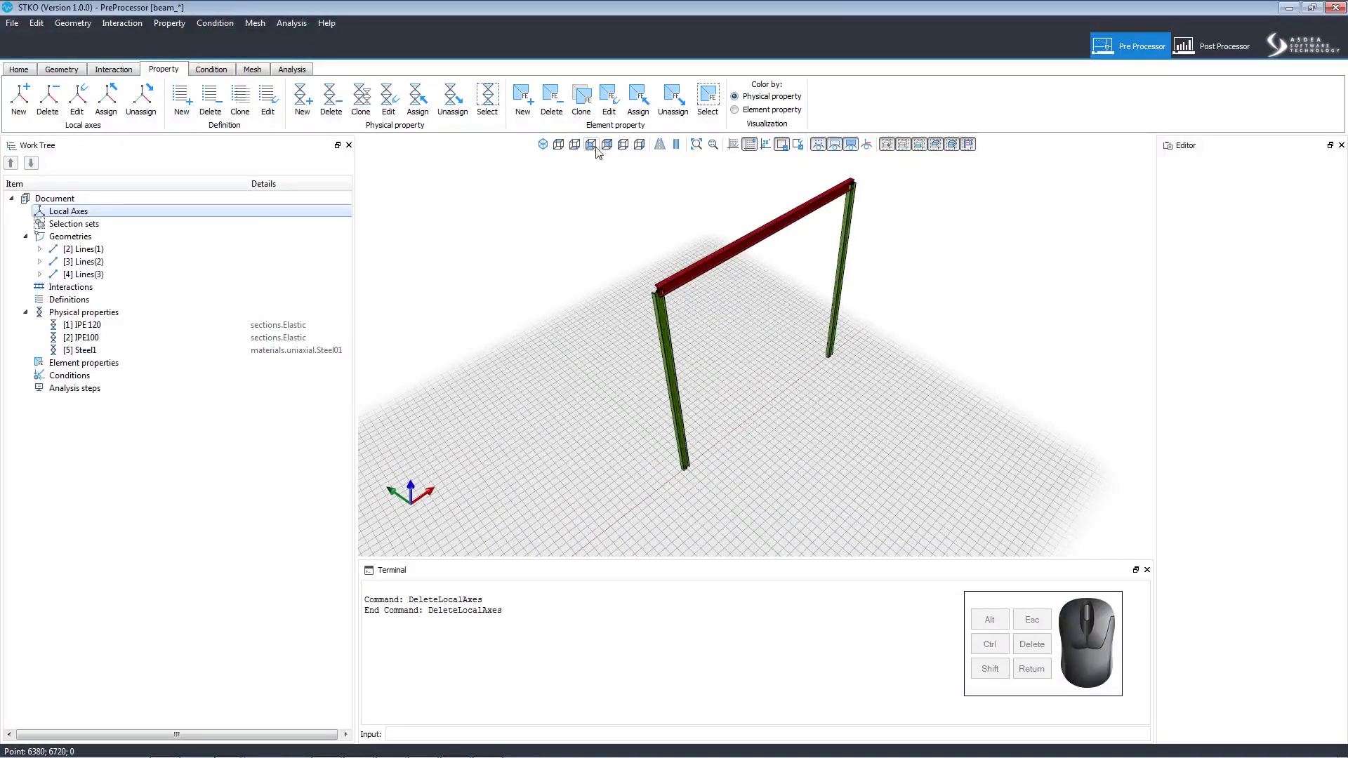
click(591, 152)
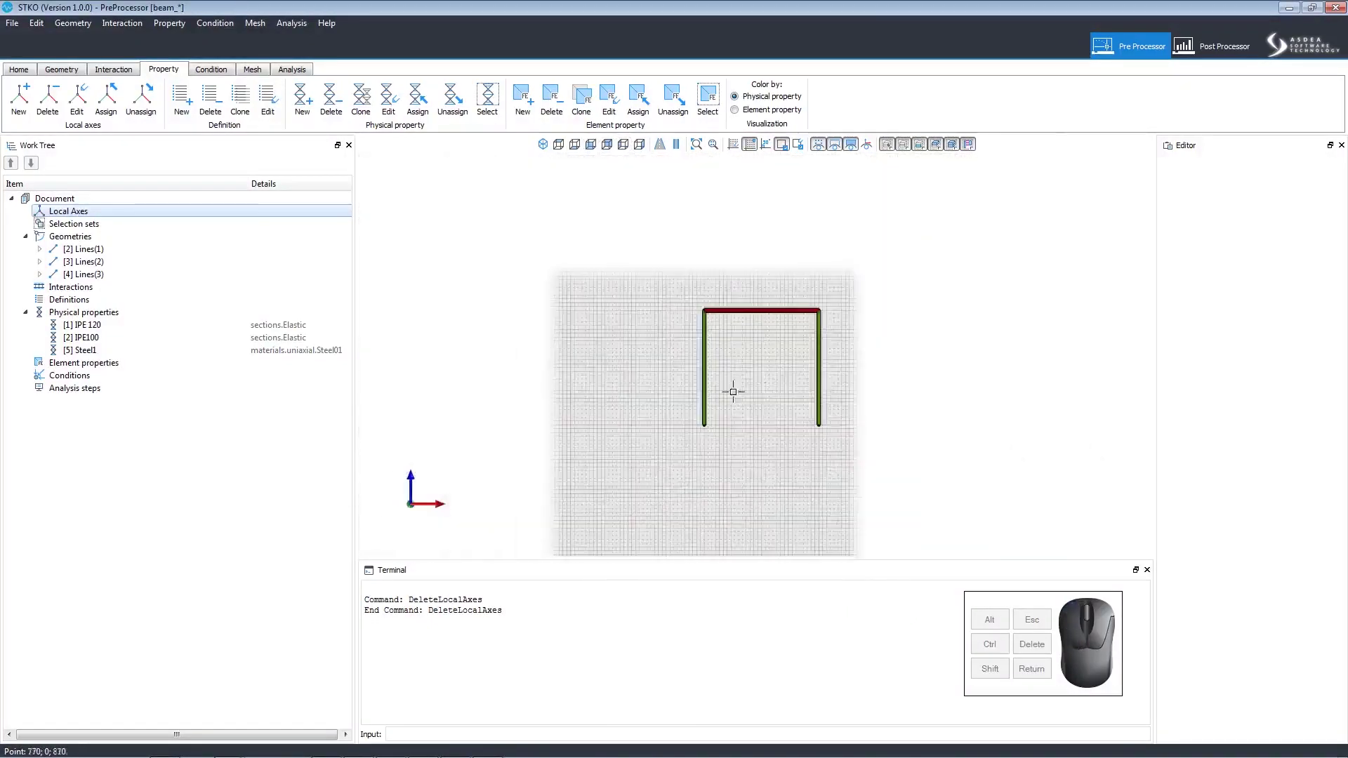